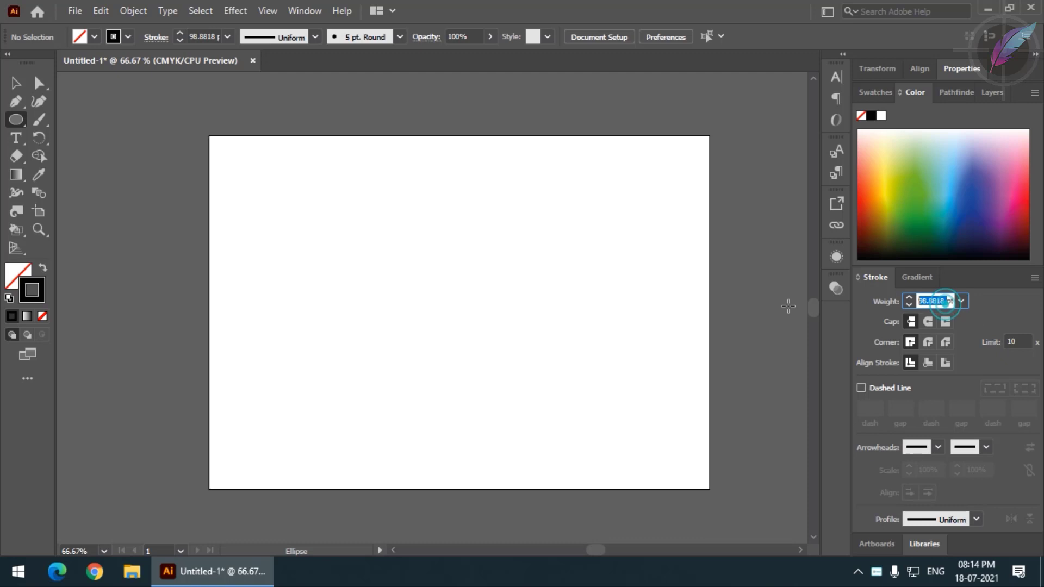
Step: Draw a circle with a 6 pt black stroke near the top centre of the artboard
text(6)
key(Return)
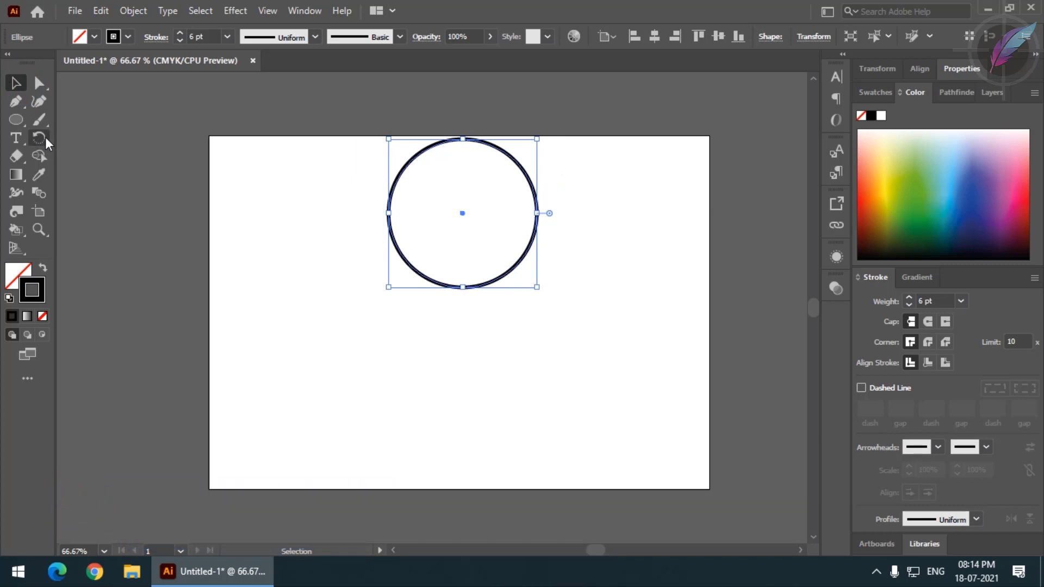
text(r)
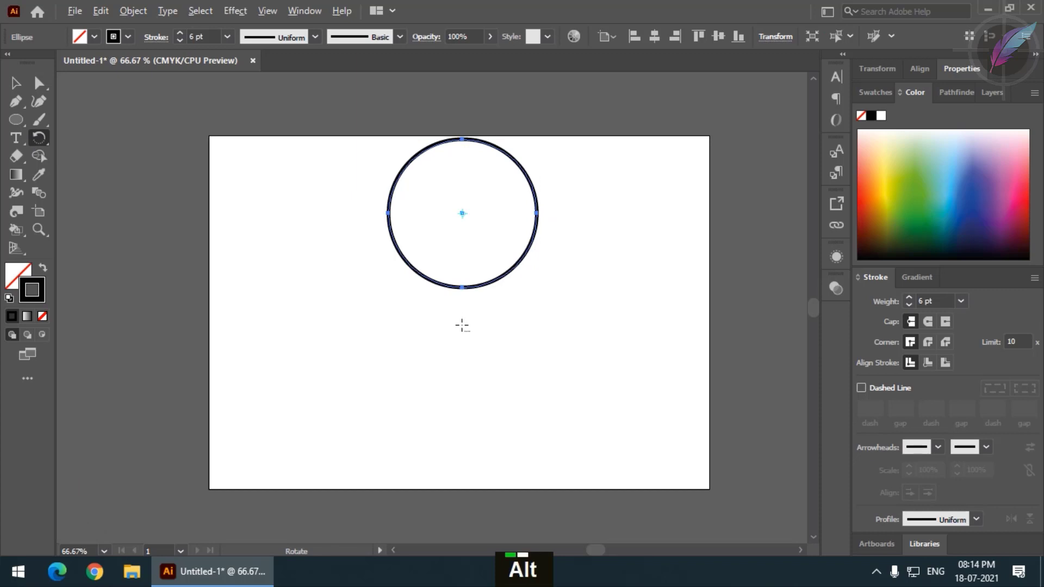
Step: Rotate-copy the circle in 10° steps around a pivot below it until a full ring closes
click(470, 329)
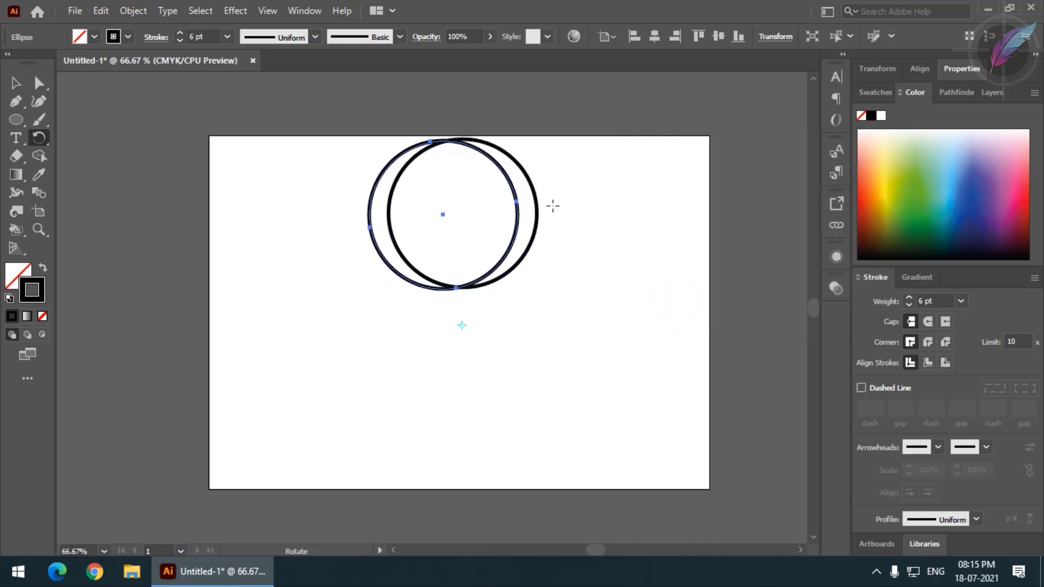
key(ctrl+d)
key(ctrl+d)
key(ctrl+d)
key(ctrl+d)
key(ctrl+d)
key(ctrl+d)
key(ctrl+d)
key(ctrl+d)
key(ctrl+d)
key(ctrl+d)
key(ctrl+d)
key(ctrl+d)
key(ctrl+d)
key(ctrl+d)
key(ctrl+d)
key(ctrl+d)
key(ctrl+d)
key(ctrl+d)
key(ctrl+d)
key(ctrl+d)
key(ctrl+d)
key(ctrl+d)
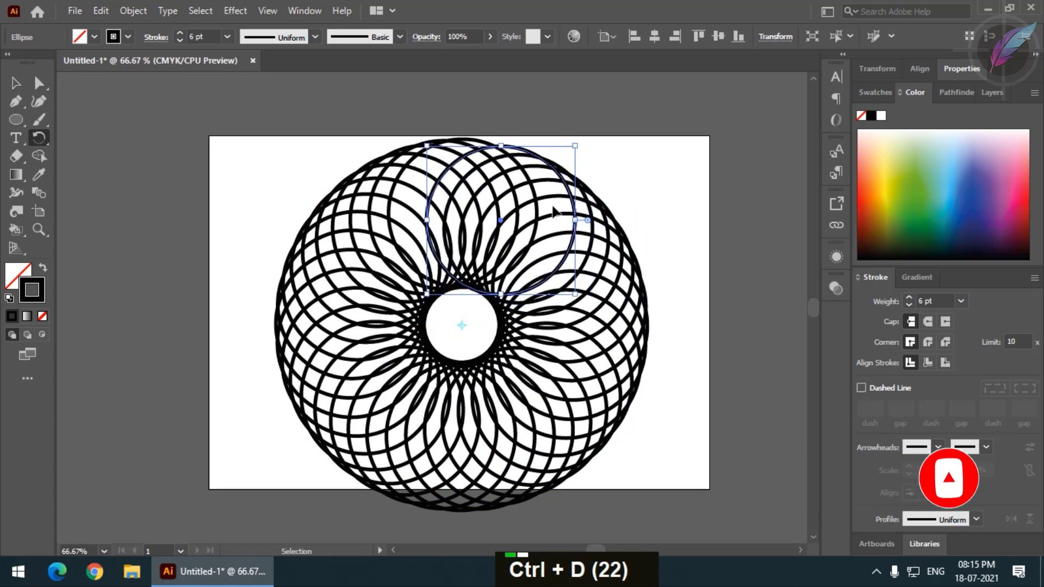
key(ctrl+d)
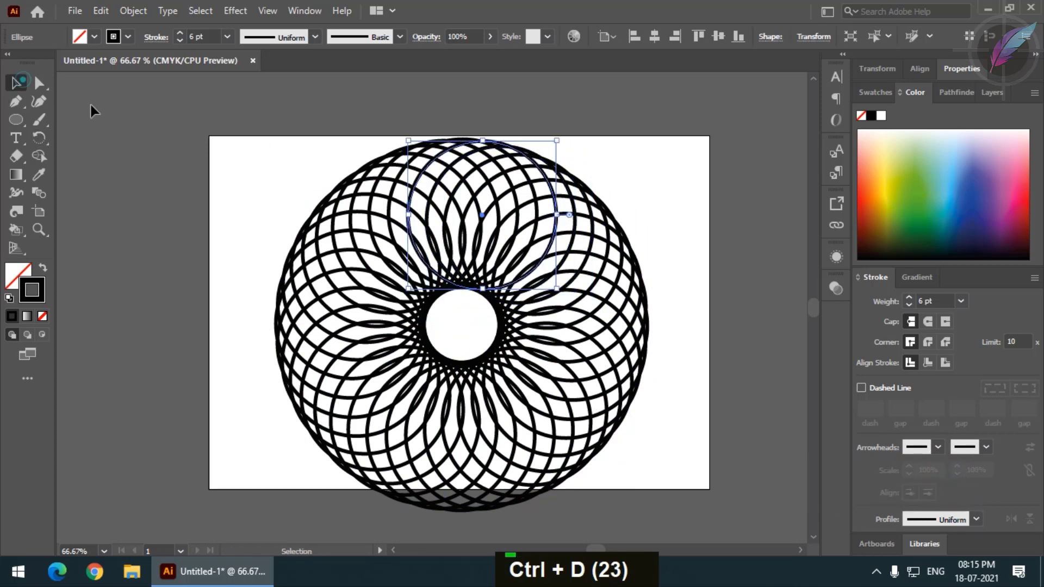
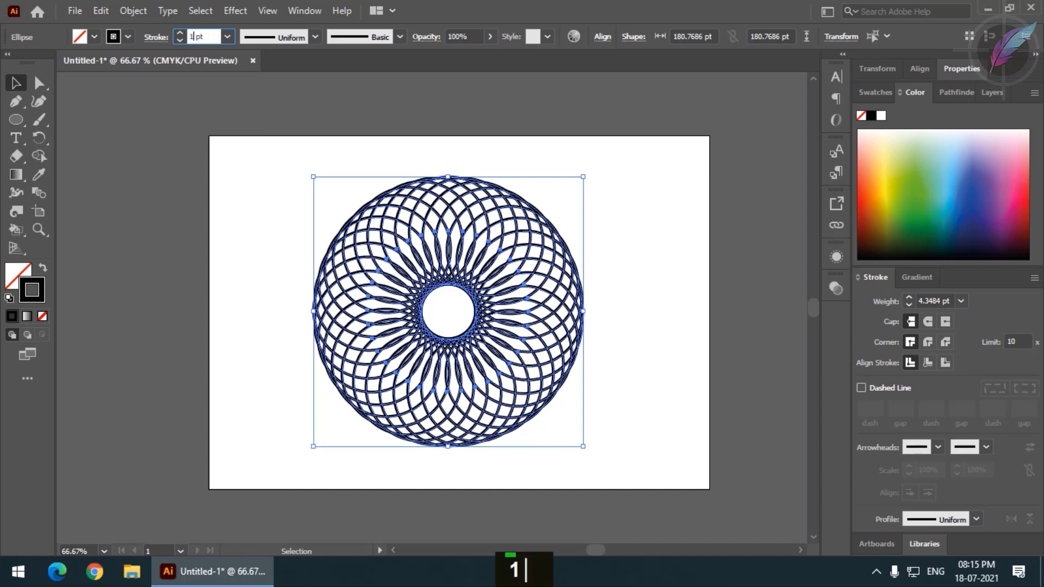
Step: Scale the ring and give its strokes a 100 pt weight in Exclusion mode to form the checkerboard mandala
text(100)
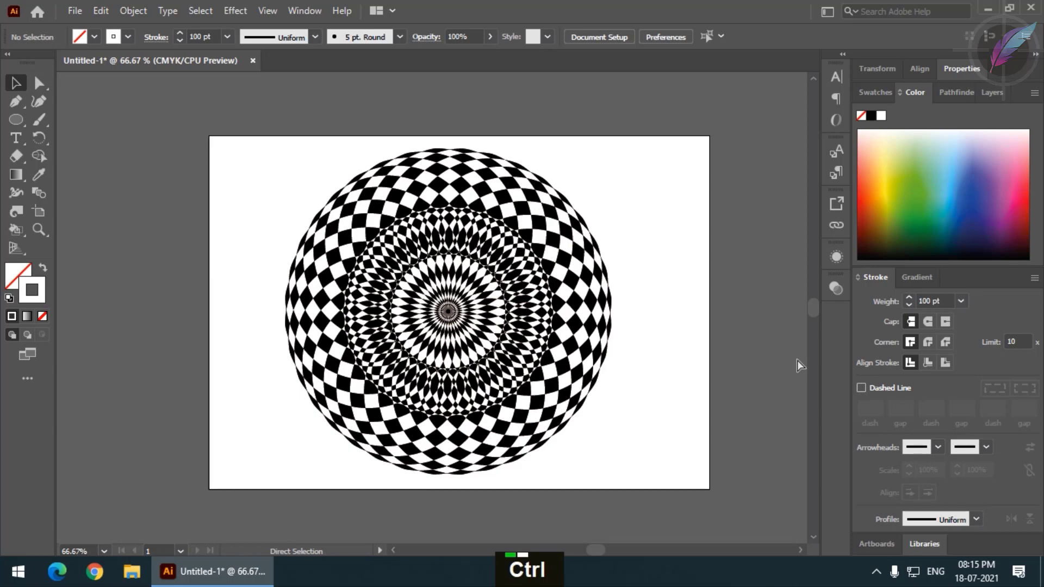
key(ctrl+=)
key(ctrl+=)
key(ctrl+=)
key(ctrl+=)
key(ctrl+=)
key(space)
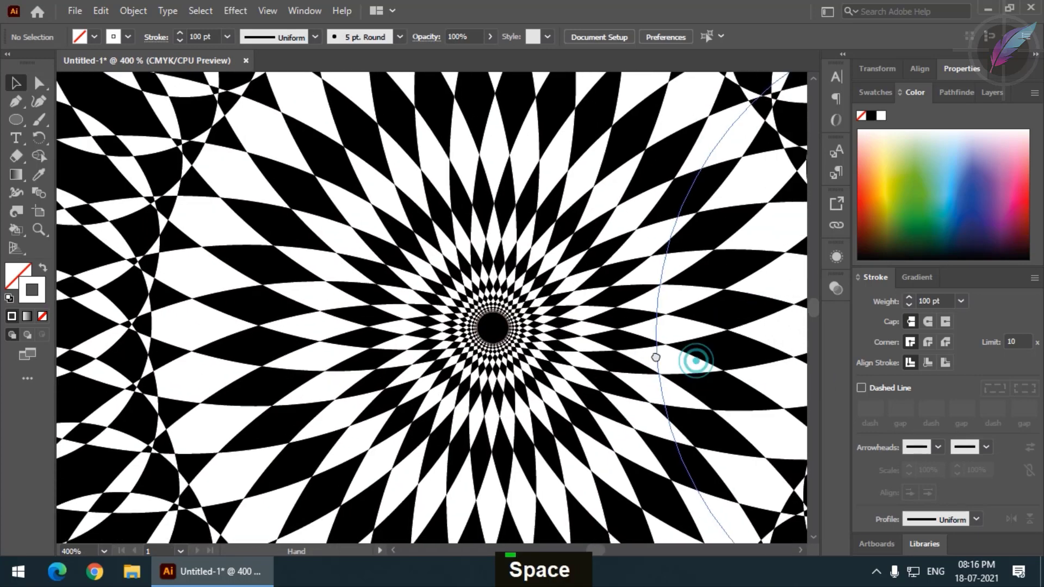
key(ctrl+=)
key(ctrl+=)
key(ctrl+=)
key(ctrl+=)
key(space)
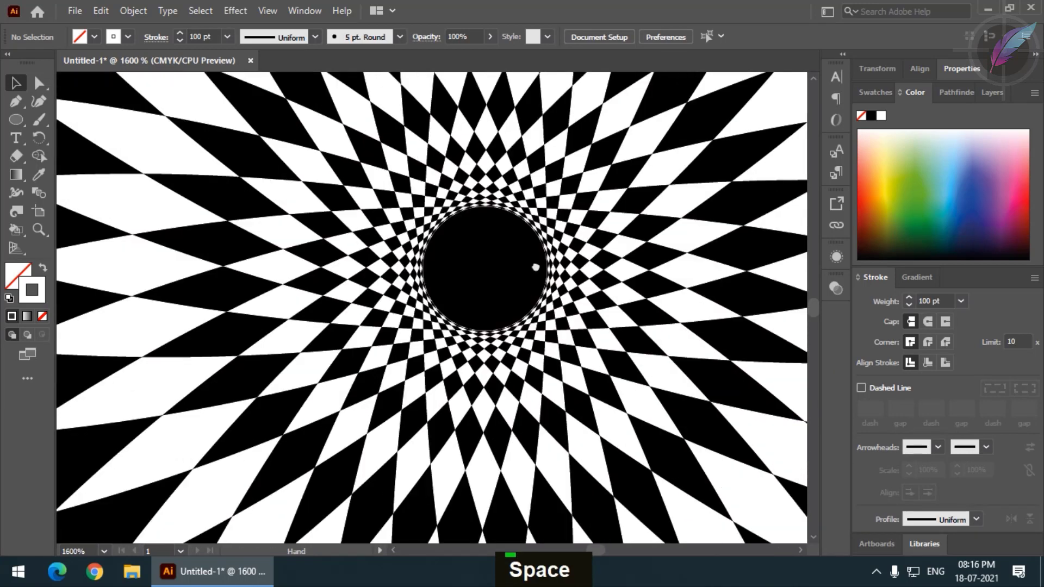
key(ctrl+=)
key(ctrl+=)
key(ctrl+-)
key(ctrl+-)
key(ctrl+-)
key(ctrl+-)
key(ctrl+-)
key(ctrl+-)
key(ctrl+-)
key(ctrl+-)
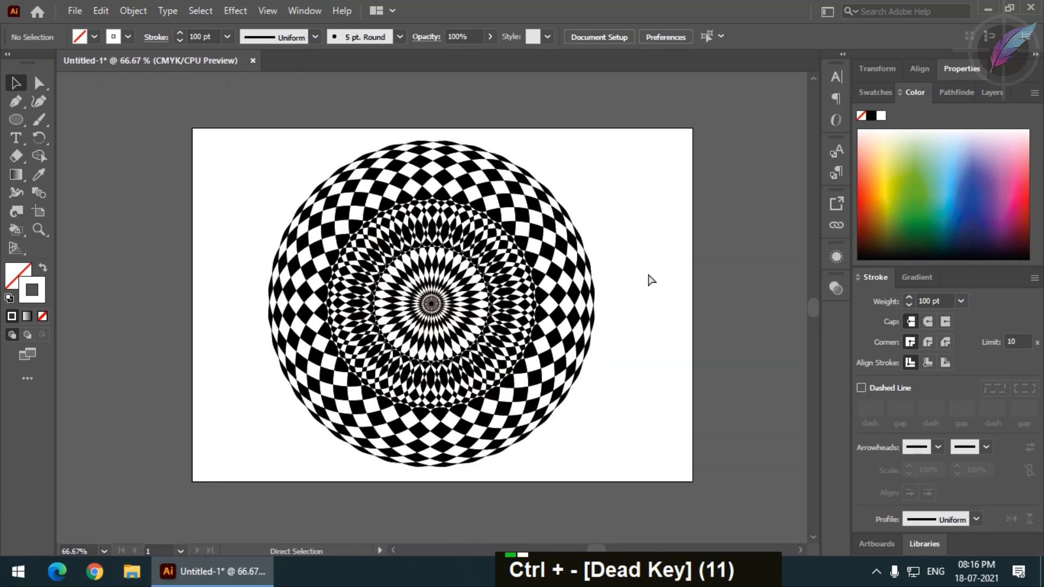
key(ctrl+=)
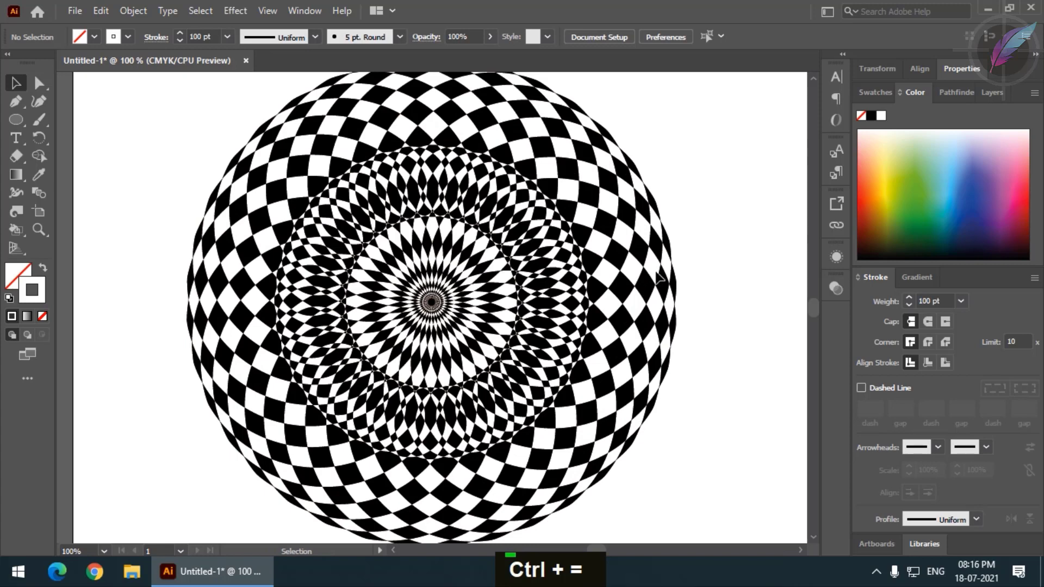
key(ctrl+-)
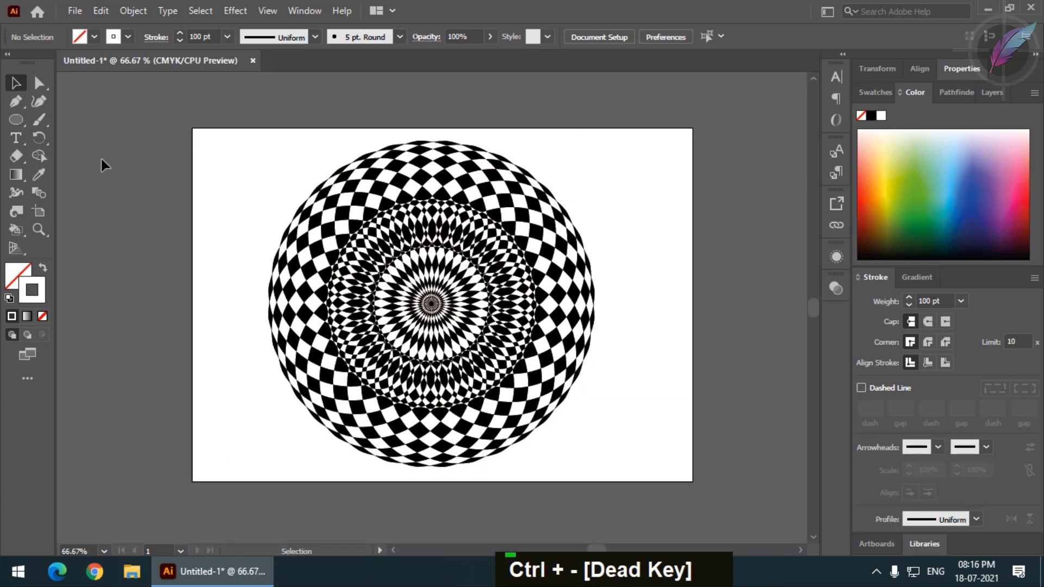